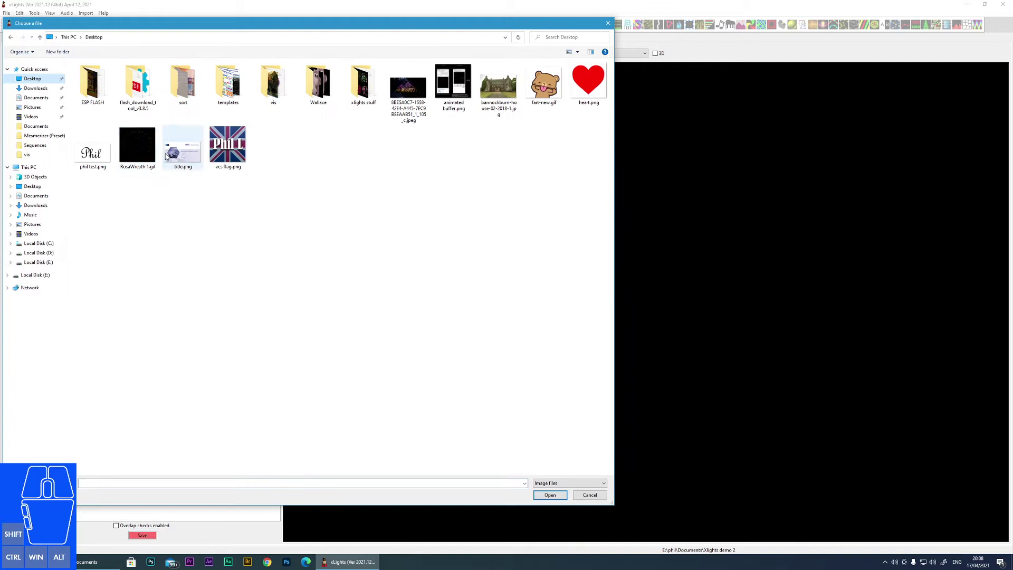
# Step: Load bannockburn-house-02-2018-1.jpg as the layout's background image
pyautogui.click(497, 91)
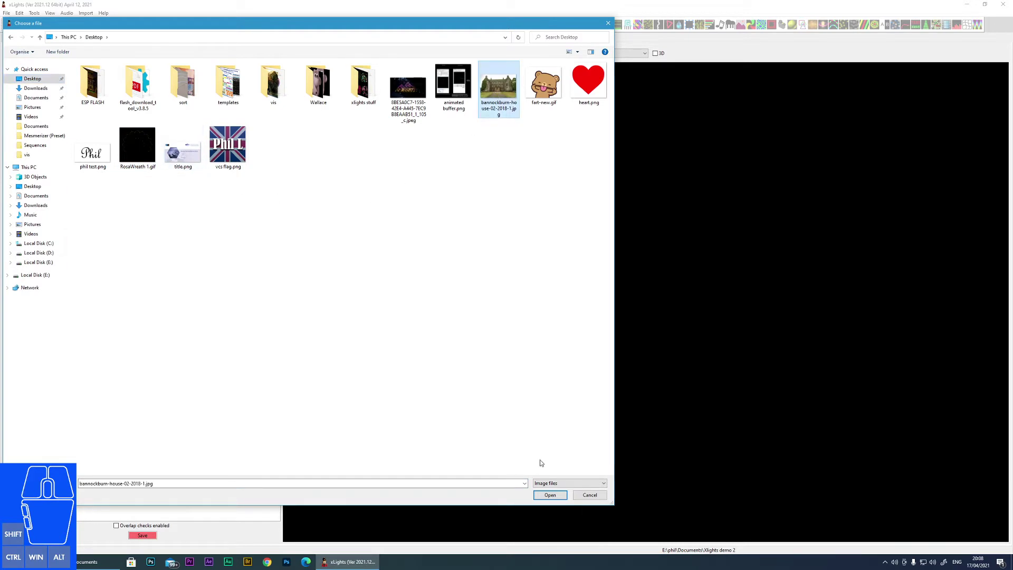
pyautogui.click(555, 497)
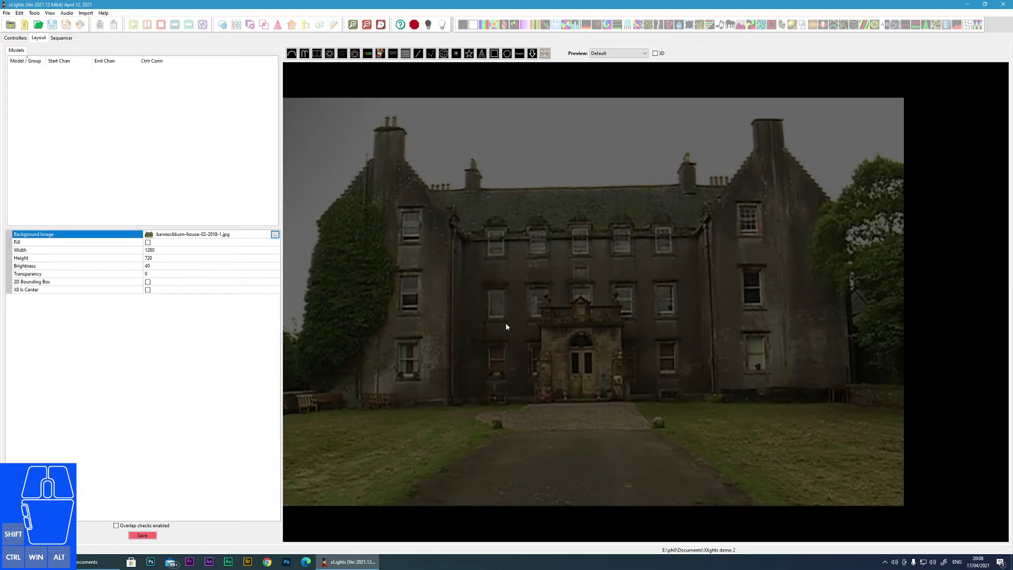
# Step: Zoom and pan the preview until the house photo fills the layout window
pyautogui.moveTo(435, 269); pyautogui.dragTo(430, 273)
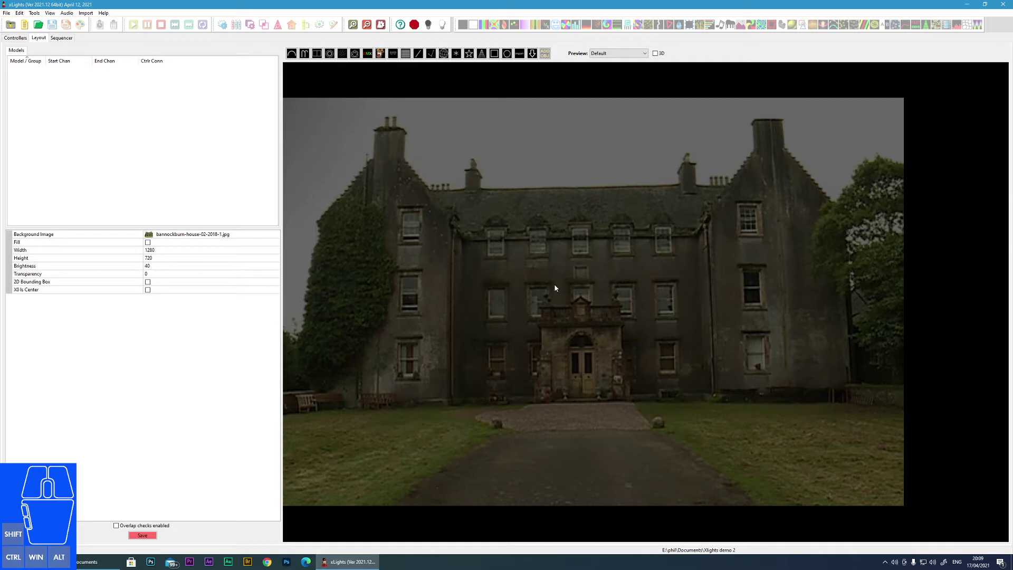
pyautogui.moveTo(557, 287); pyautogui.dragTo(612, 279)
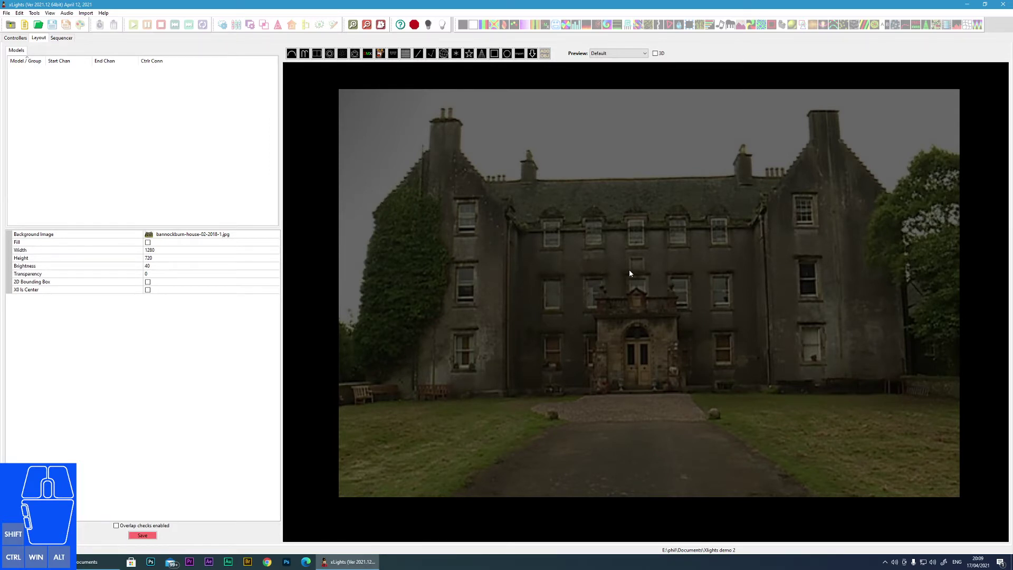
pyautogui.scroll(-3)
pyautogui.scroll(-3)
pyautogui.scroll(3)
pyautogui.scroll(3)
pyautogui.scroll(-3)
pyautogui.scroll(3)
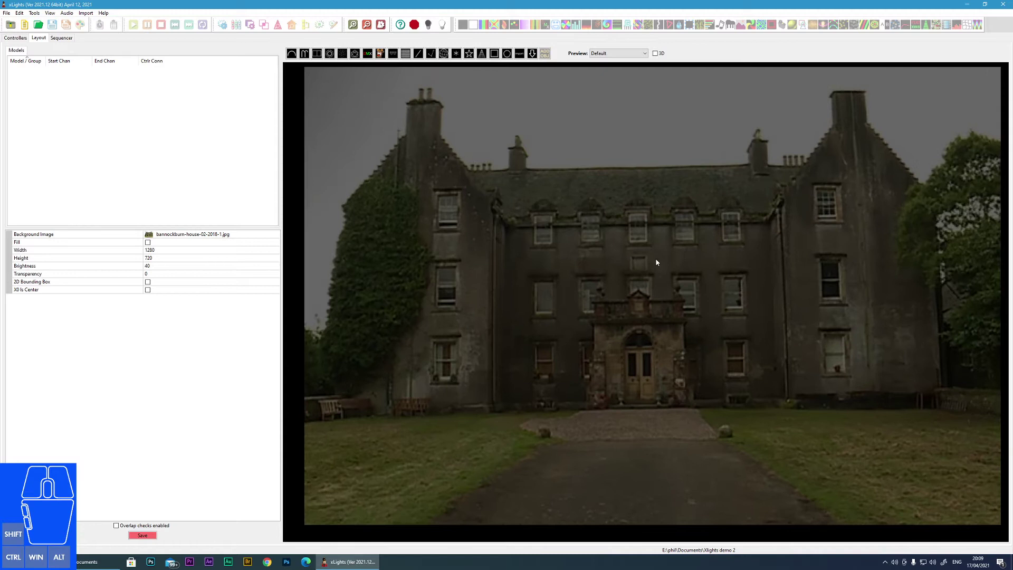
pyautogui.moveTo(659, 261); pyautogui.dragTo(650, 266)
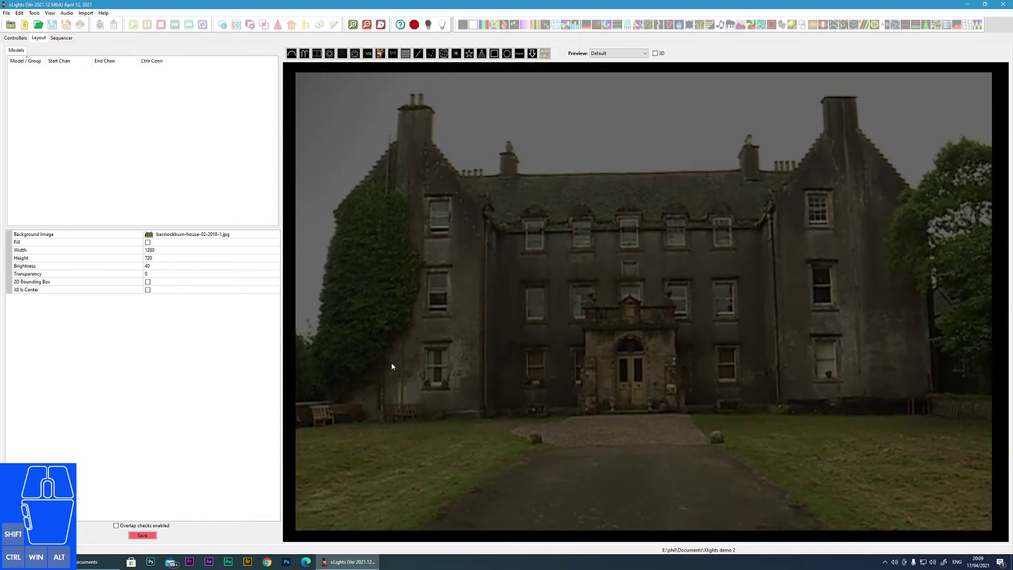
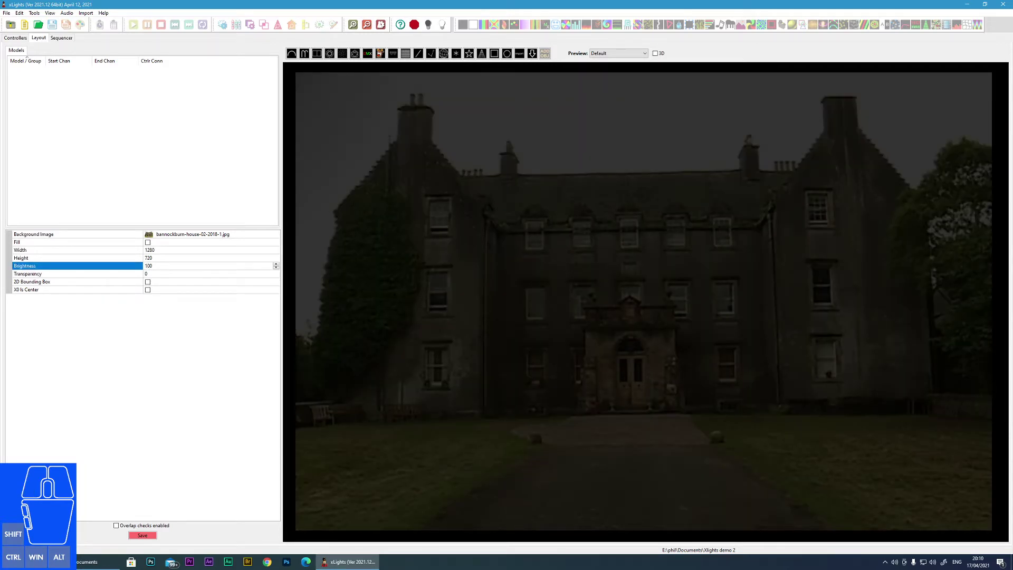
# Step: Apply a background Brightness of 100 so the house photo shows at full brightness
pyautogui.click(182, 283)
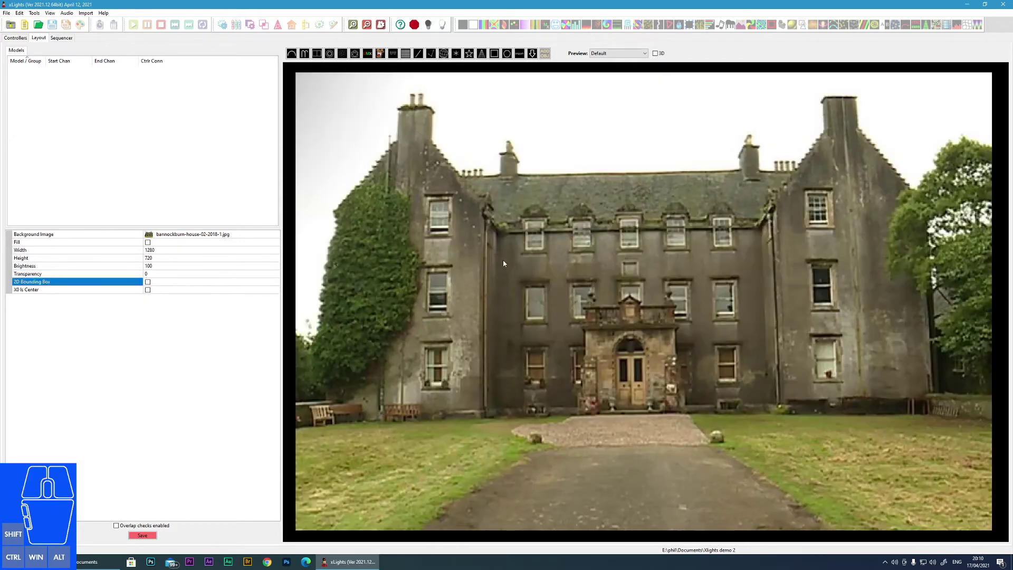
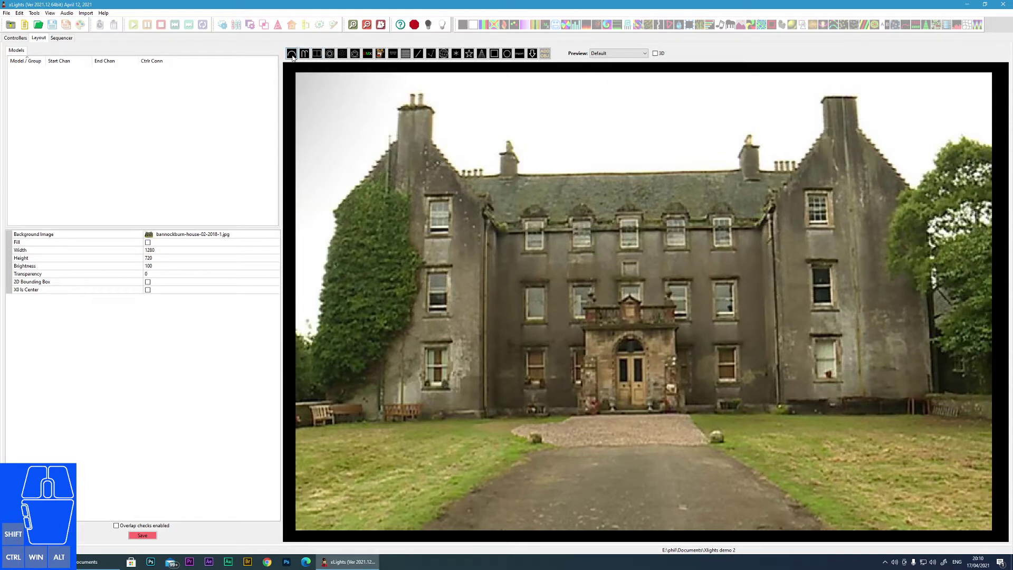
# Step: Draw a new Arches model over the lawn near the bench
pyautogui.click(295, 57)
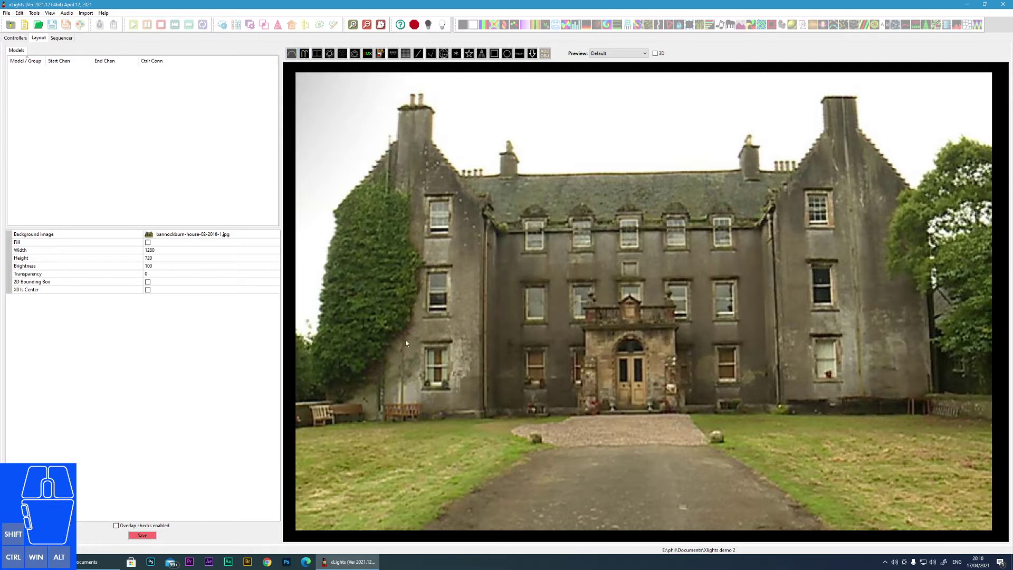
pyautogui.moveTo(387, 418); pyautogui.dragTo(472, 416)
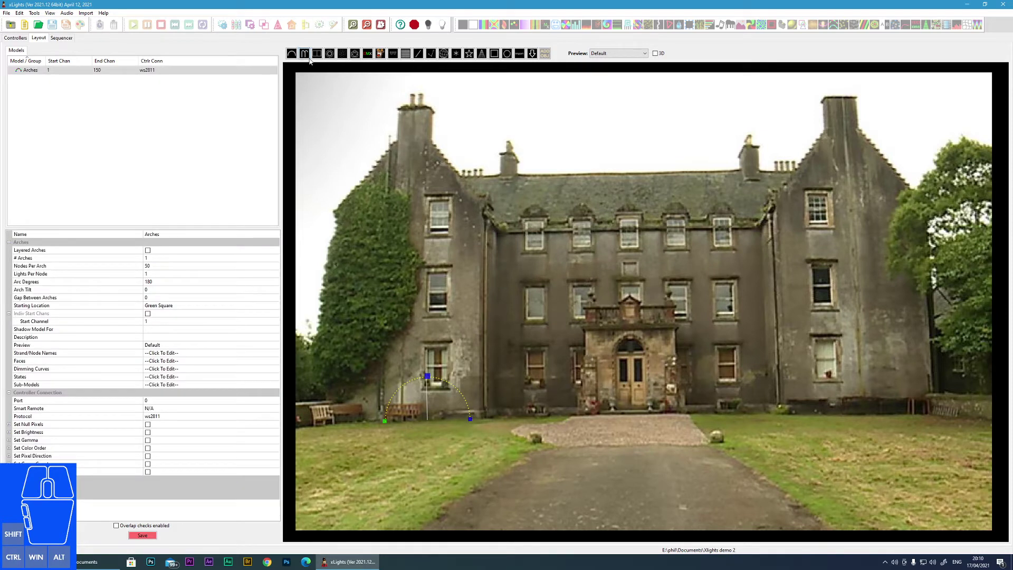
# Step: Copy and paste the arch to place four more arches across the lawn
pyautogui.click(643, 323)
pyautogui.click(658, 322)
pyautogui.click(753, 261)
pyautogui.click(688, 196)
pyautogui.click(507, 199)
pyautogui.click(673, 265)
pyautogui.click(468, 400)
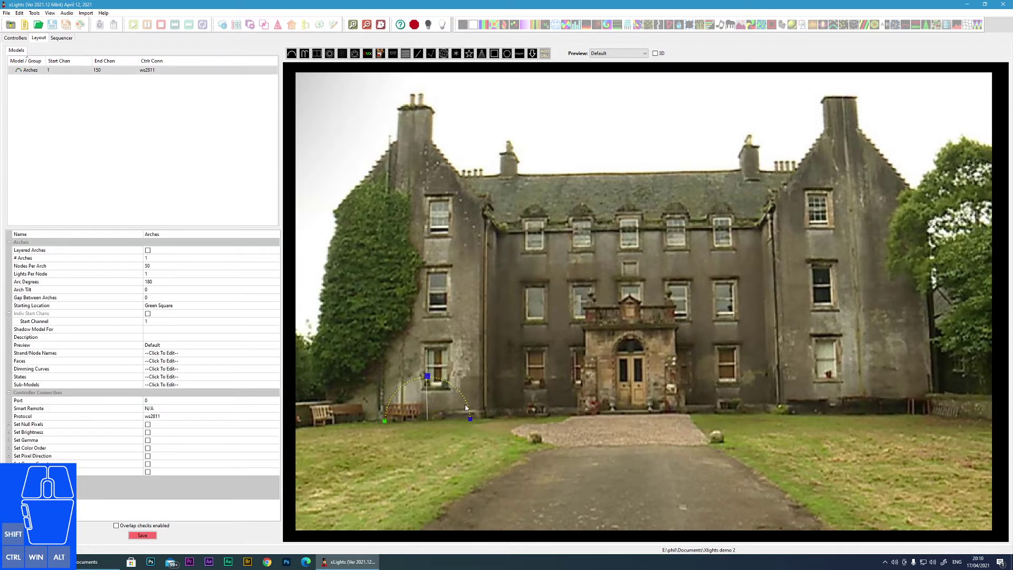
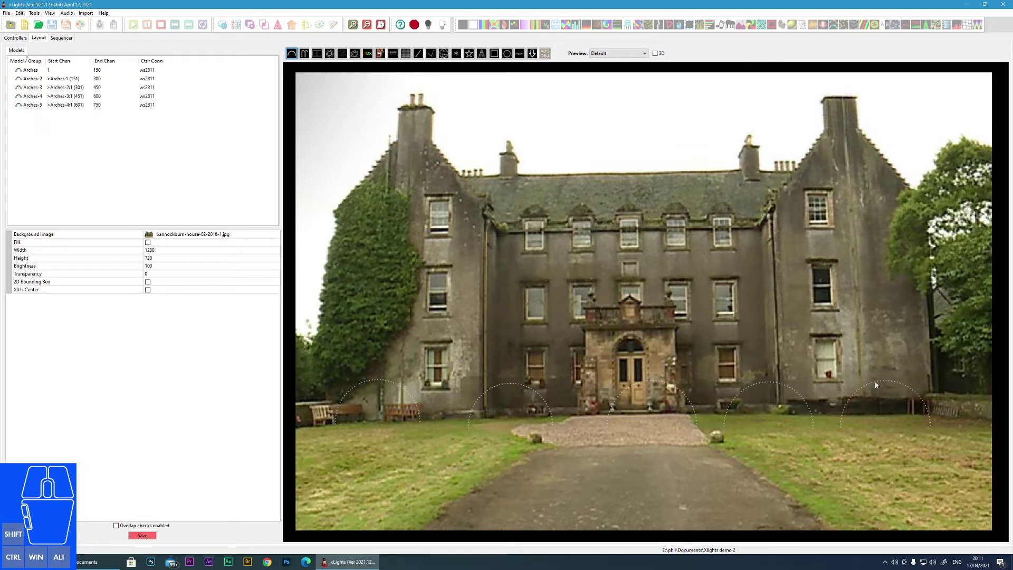
# Step: Select the rightmost arch model in the layout preview
pyautogui.click(879, 384)
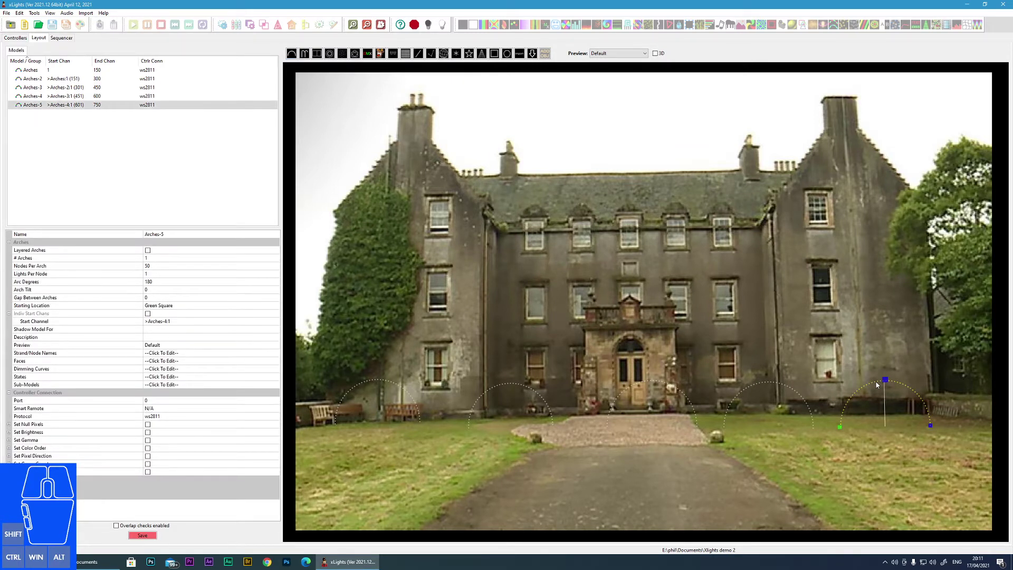
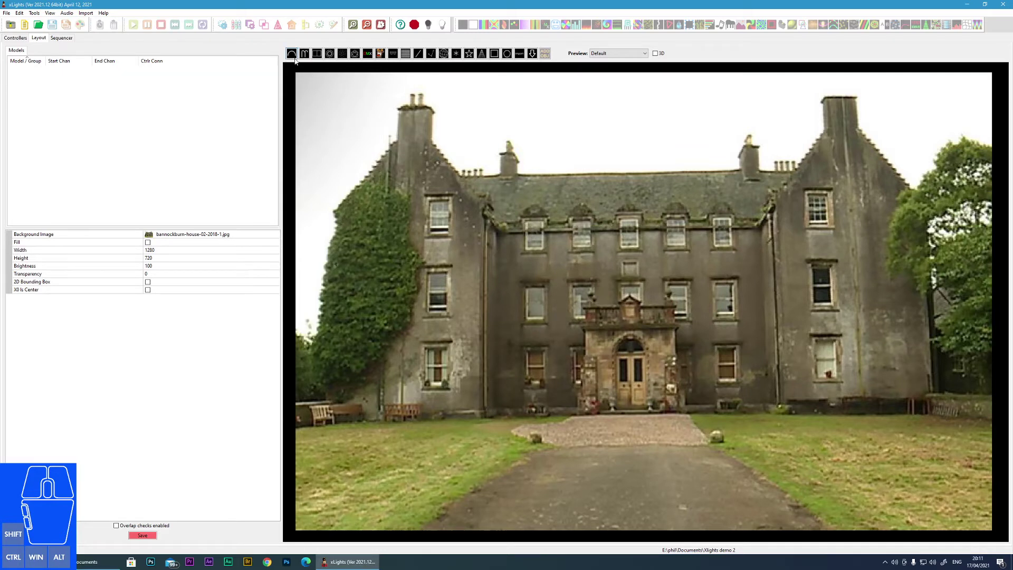
# Step: Start a new Arches model for Arch 1 over the left bench
pyautogui.click(295, 57)
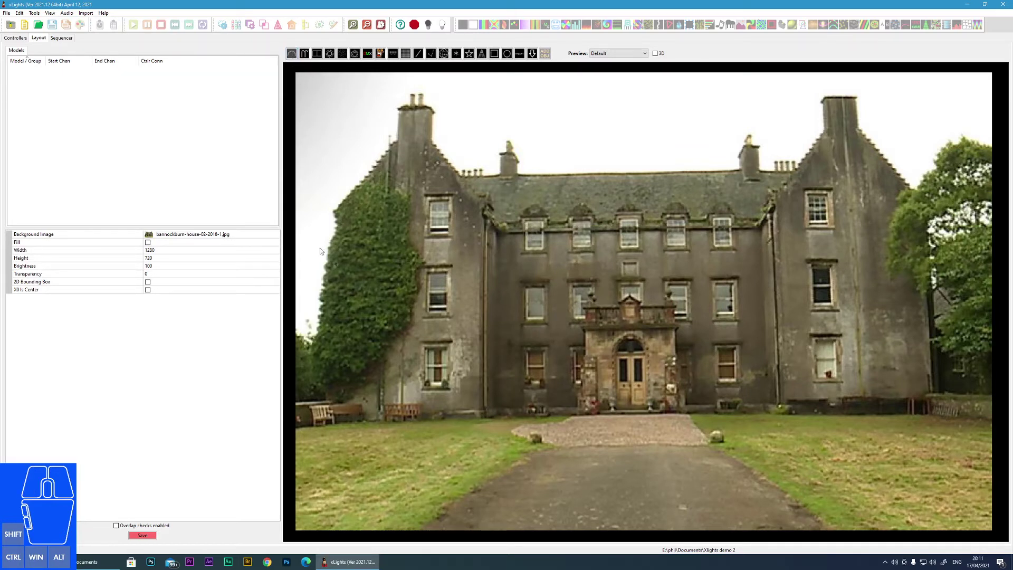
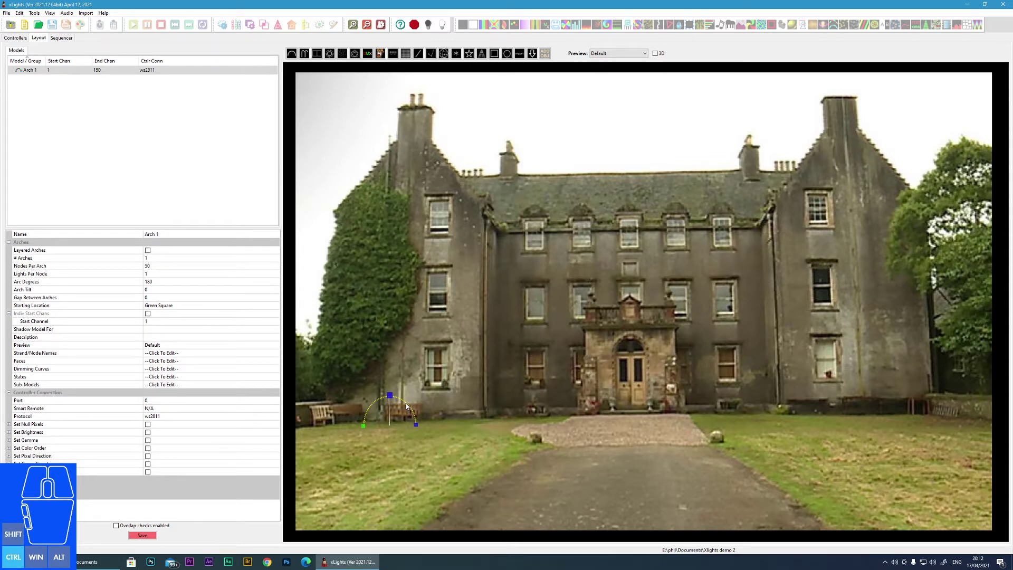
# Step: Adjust Arch 2's placement and finish the third overlapping arch on the lower-left lawn
pyautogui.click(448, 422)
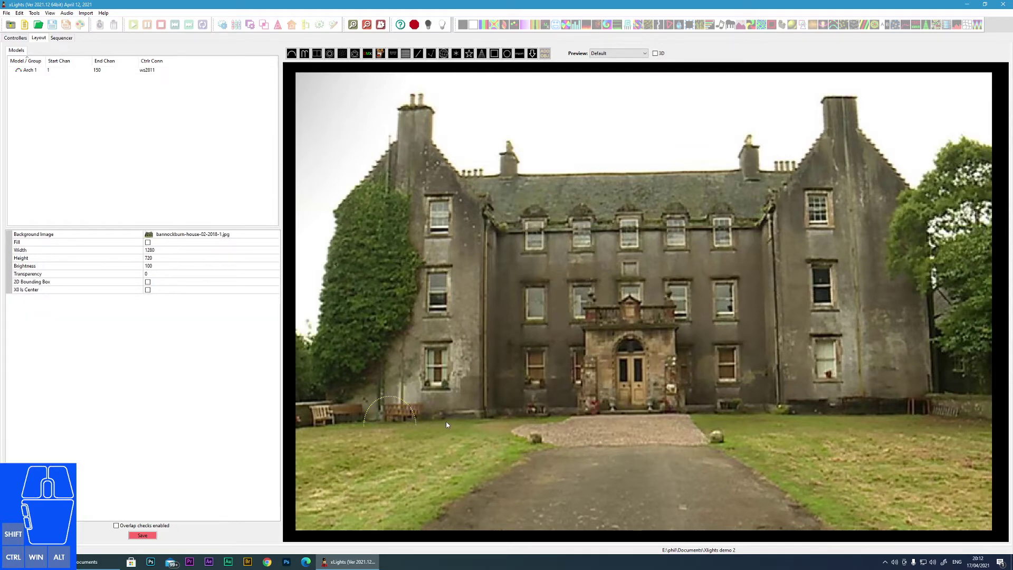
pyautogui.click(470, 460)
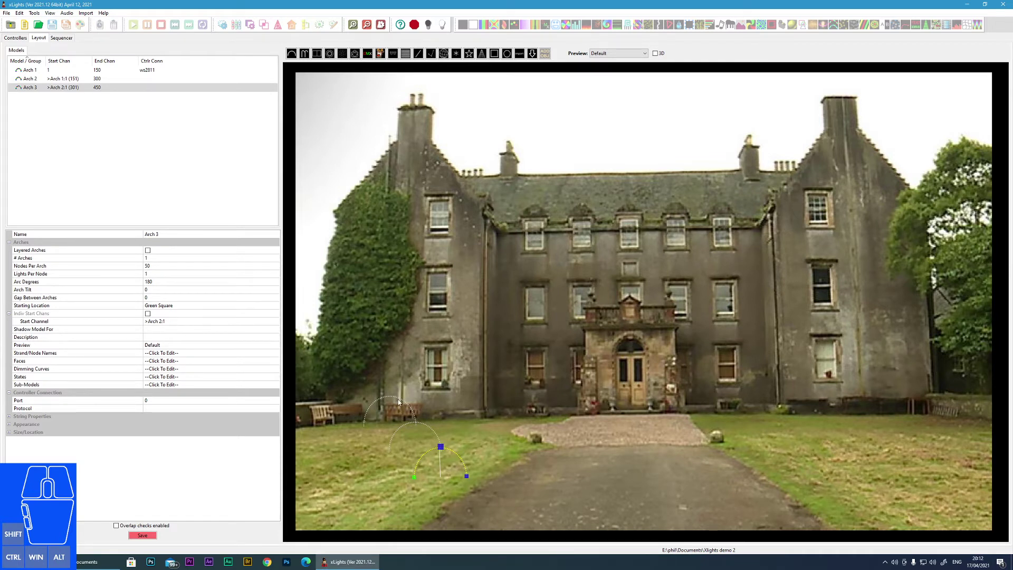
pyautogui.click(430, 428)
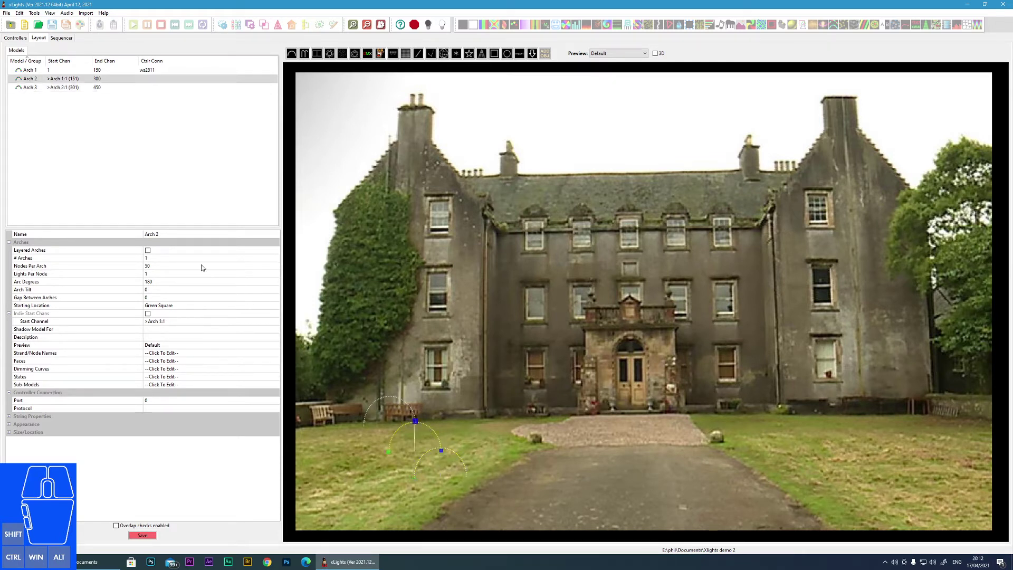
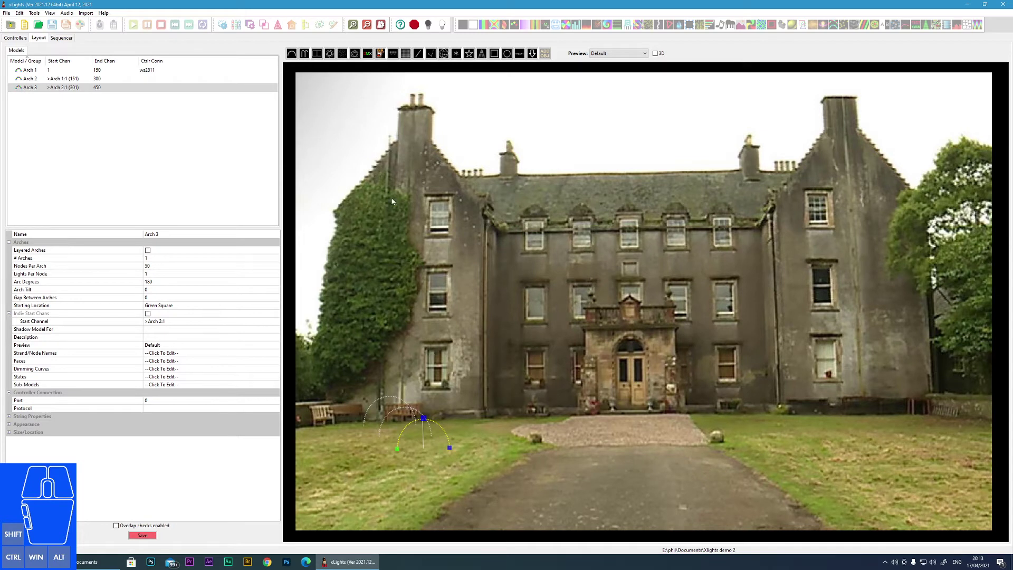
pyautogui.click(306, 57)
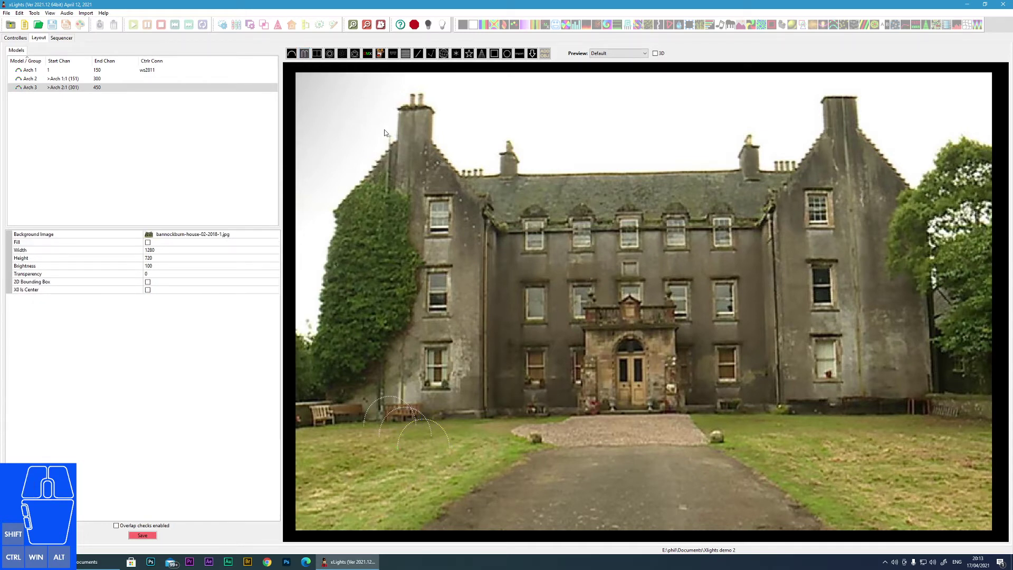
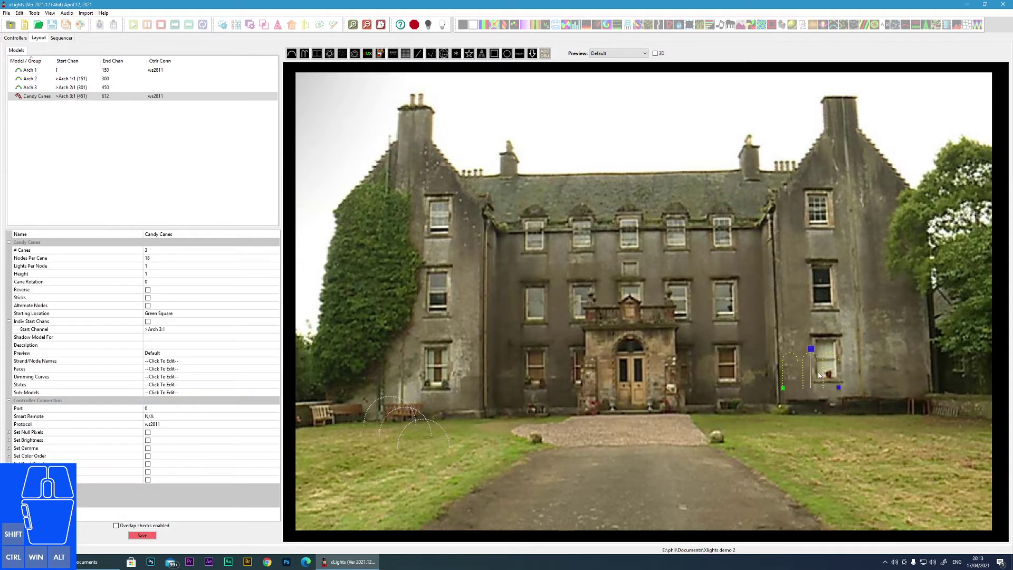
# Step: Move the Candy Canes model down onto the lawn below the right-hand window
pyautogui.moveTo(805, 370); pyautogui.dragTo(845, 398)
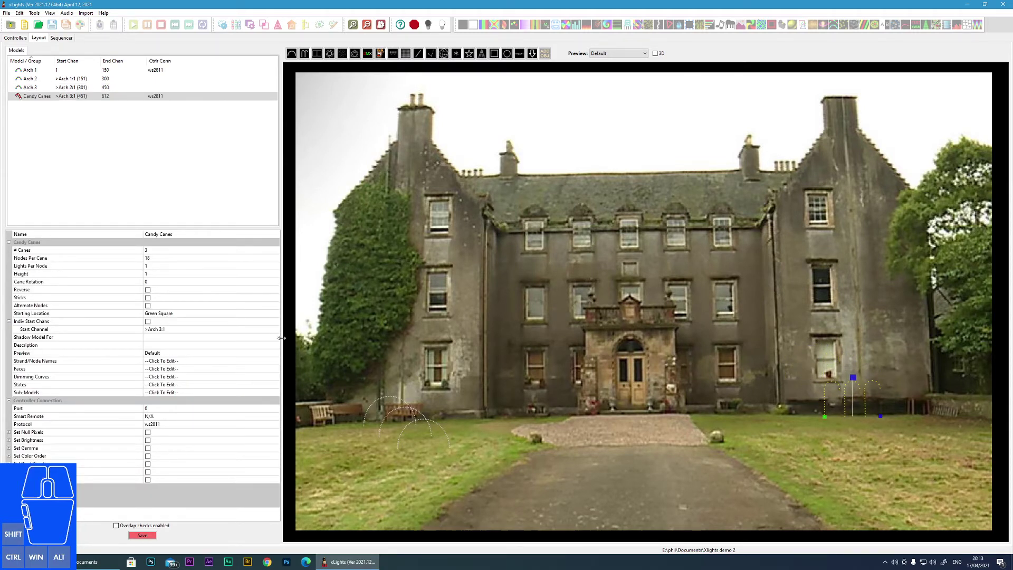
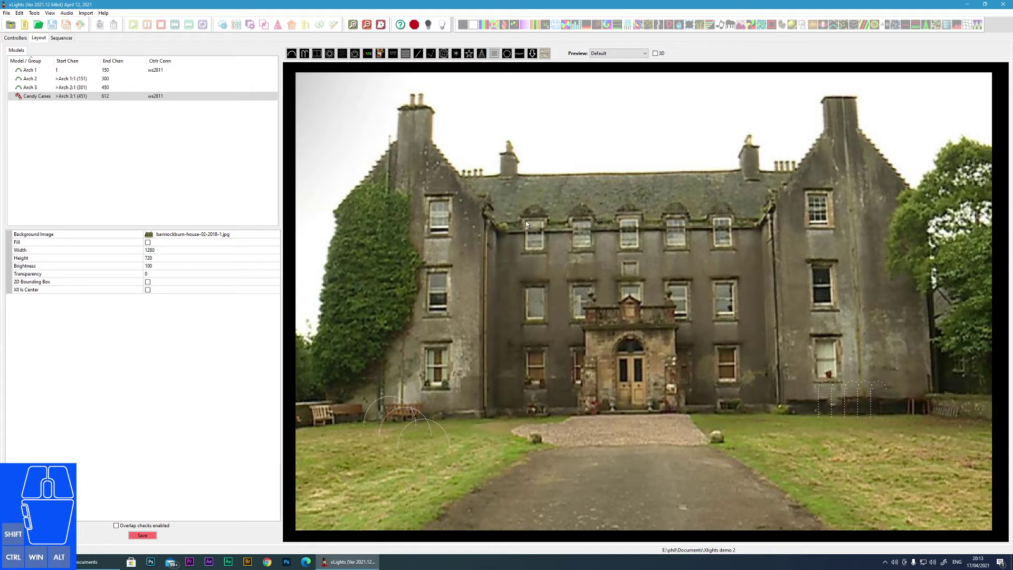
# Step: Draw a Window Frame on a top-floor window and resize Window Frame-3 to fit the central upper window
pyautogui.moveTo(528, 223); pyautogui.dragTo(551, 255)
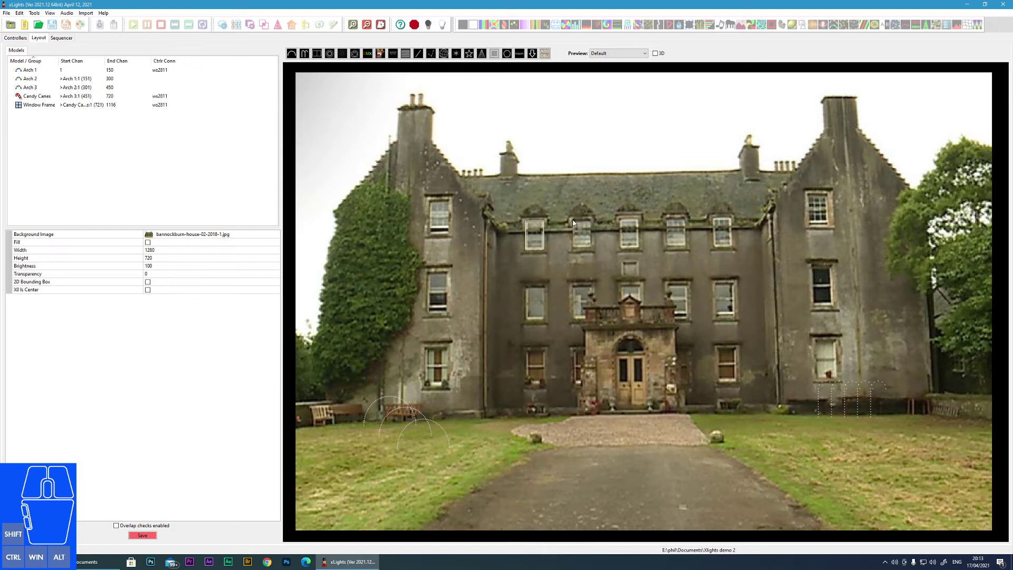
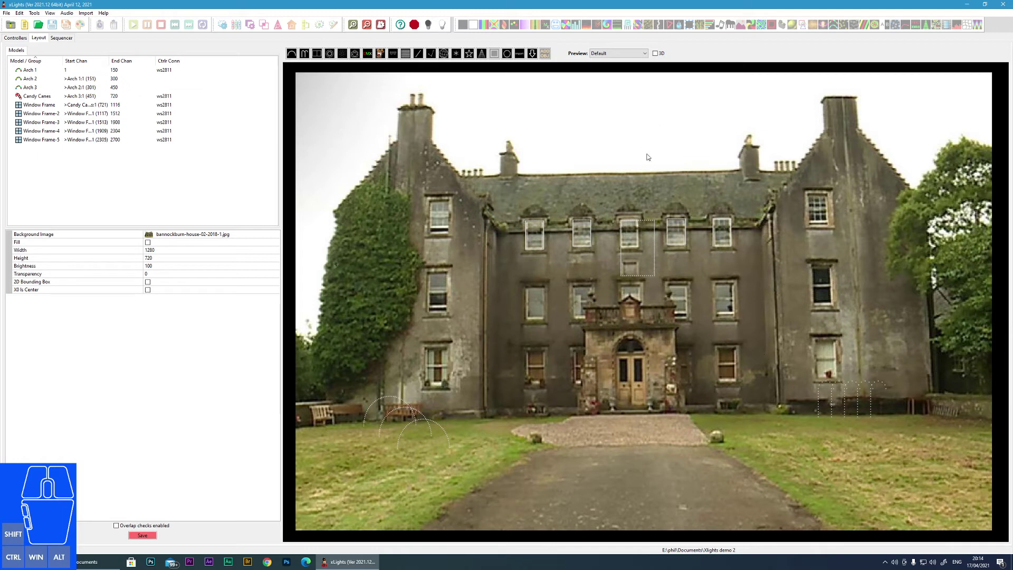
pyautogui.click(495, 54)
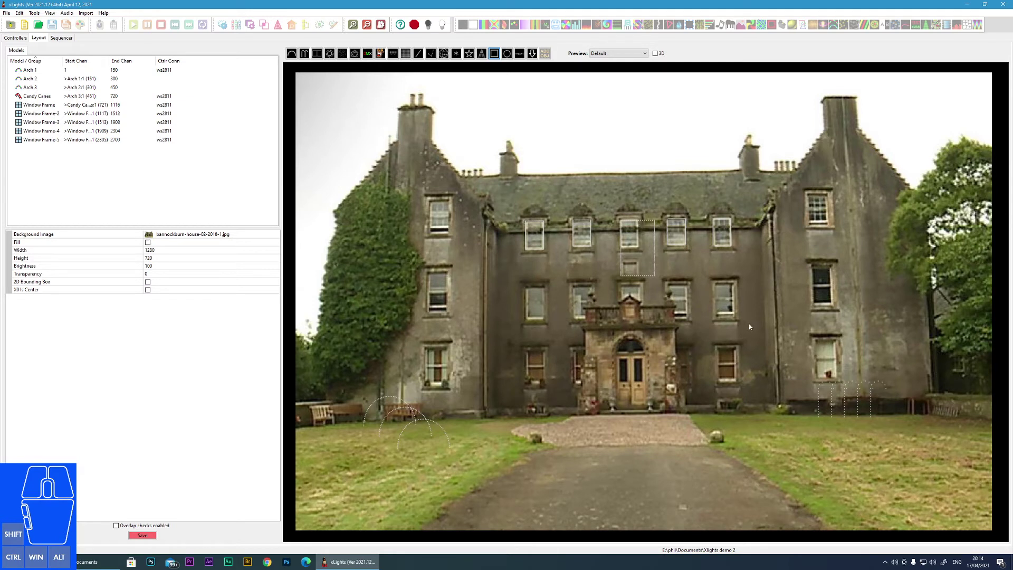
pyautogui.click(641, 249)
pyautogui.moveTo(641, 249); pyautogui.dragTo(639, 248)
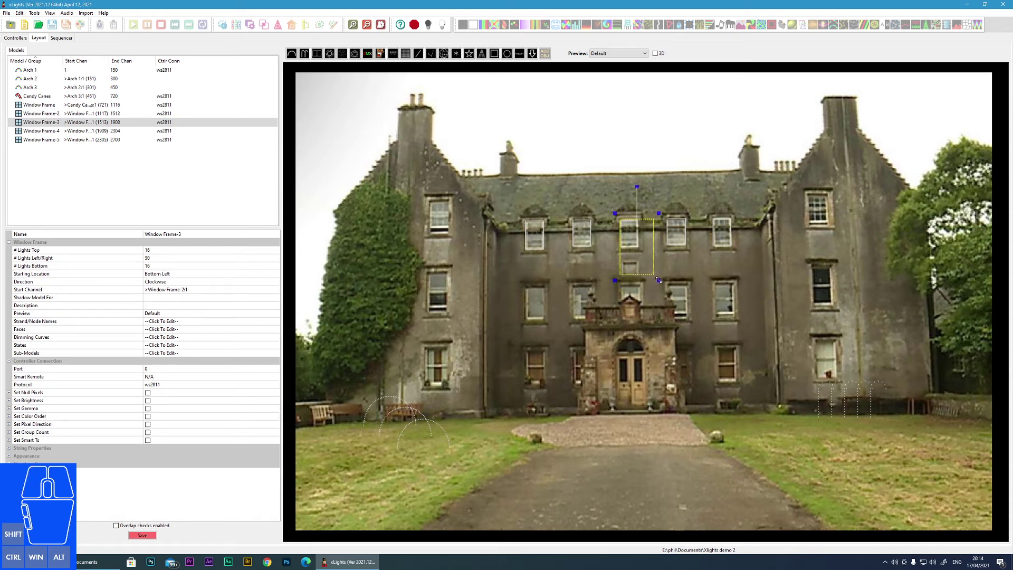
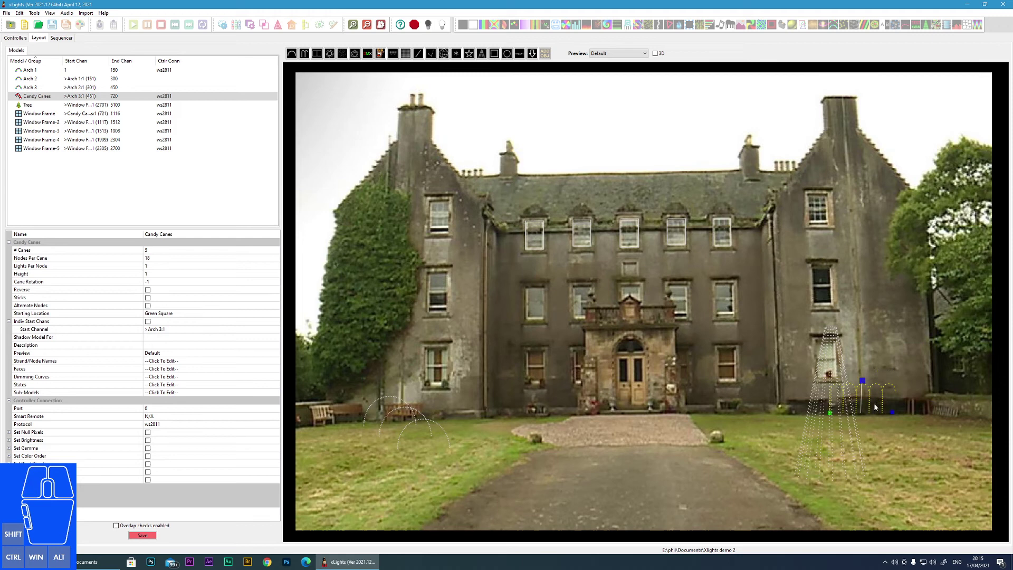
# Step: Move the 16-string light tree onto the lawn right of the driveway
pyautogui.moveTo(816, 450); pyautogui.dragTo(709, 465)
pyautogui.click(845, 400)
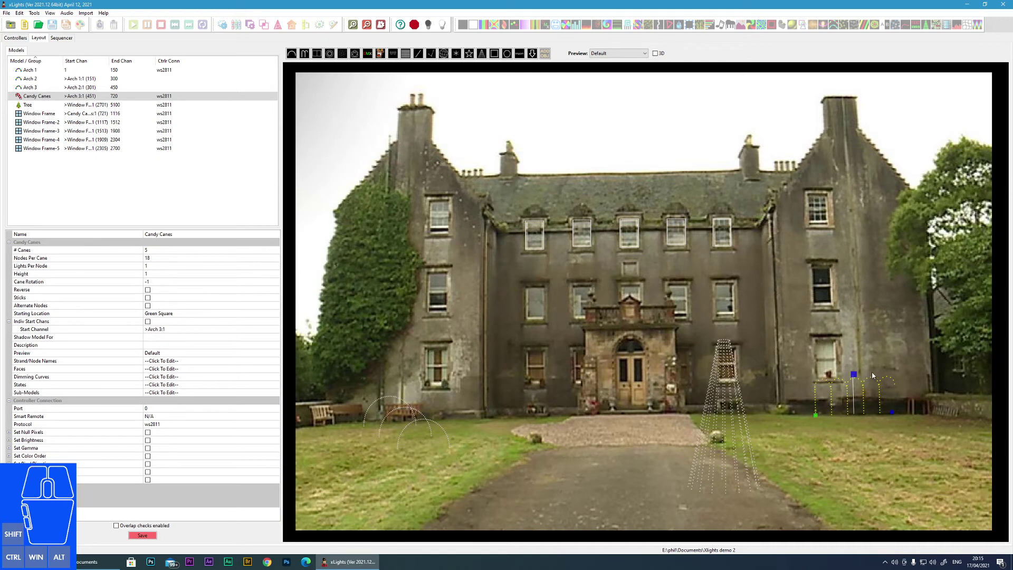
# Step: Lock the candy canes and confirm that dragging no longer moves them
pyautogui.rightClick(866, 399)
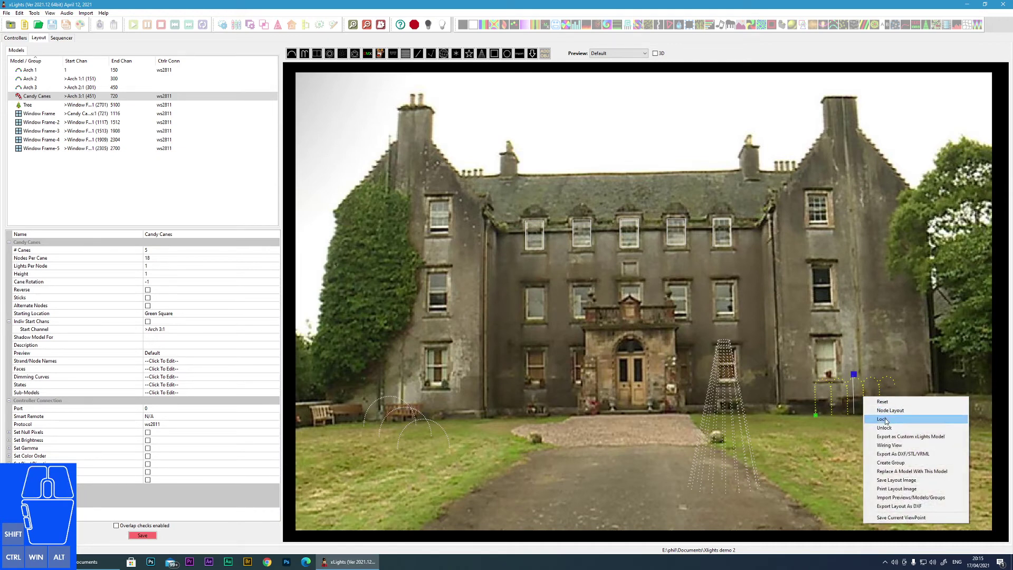
pyautogui.click(887, 419)
pyautogui.click(845, 435)
pyautogui.click(843, 403)
pyautogui.click(843, 403)
pyautogui.moveTo(841, 406); pyautogui.dragTo(885, 400)
pyautogui.moveTo(827, 409); pyautogui.dragTo(921, 347)
pyautogui.moveTo(862, 404); pyautogui.dragTo(956, 346)
# Step: Unlock the candy canes again and select the light tree for editing
pyautogui.click(850, 416)
pyautogui.click(850, 388)
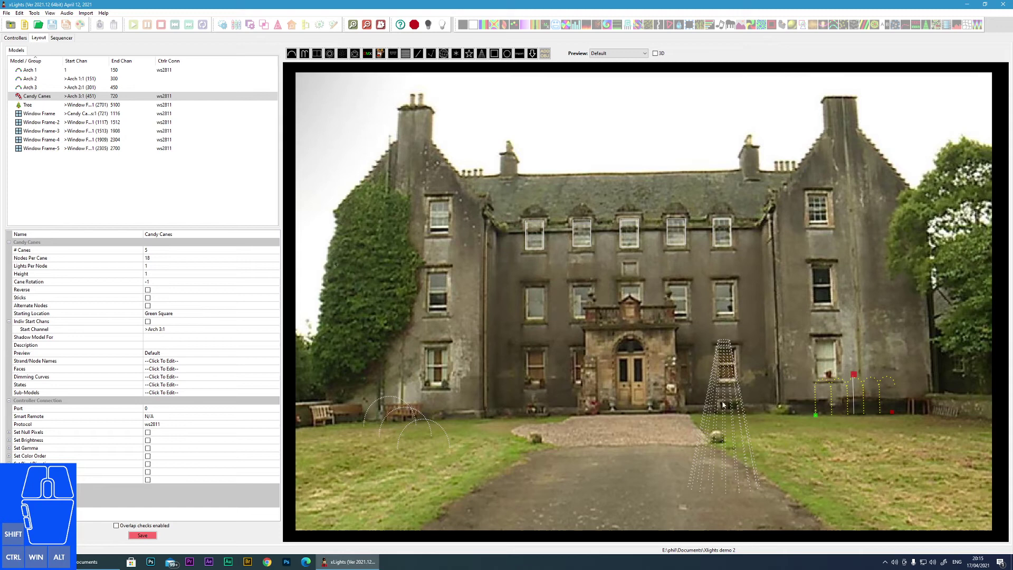
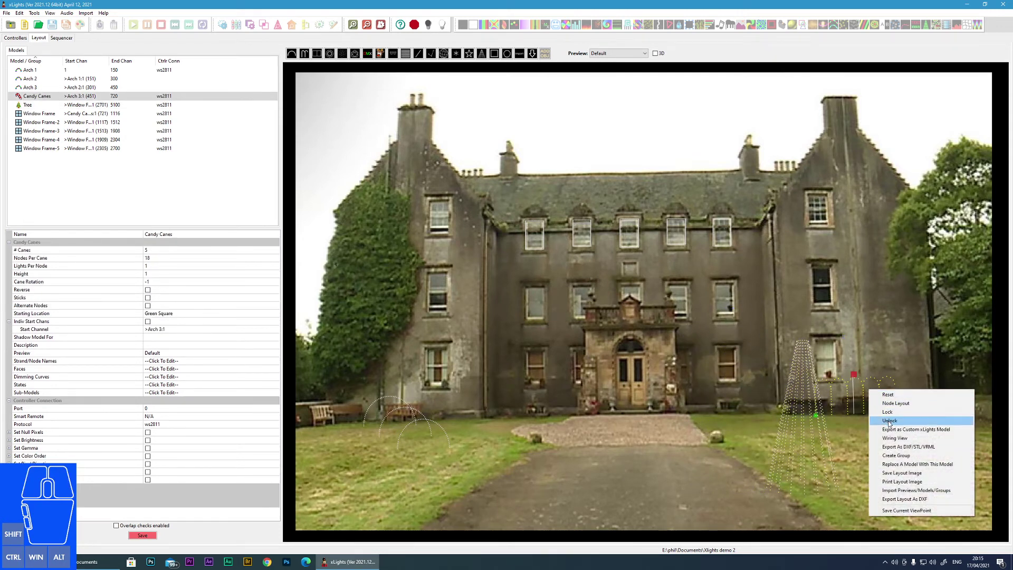
pyautogui.click(923, 362)
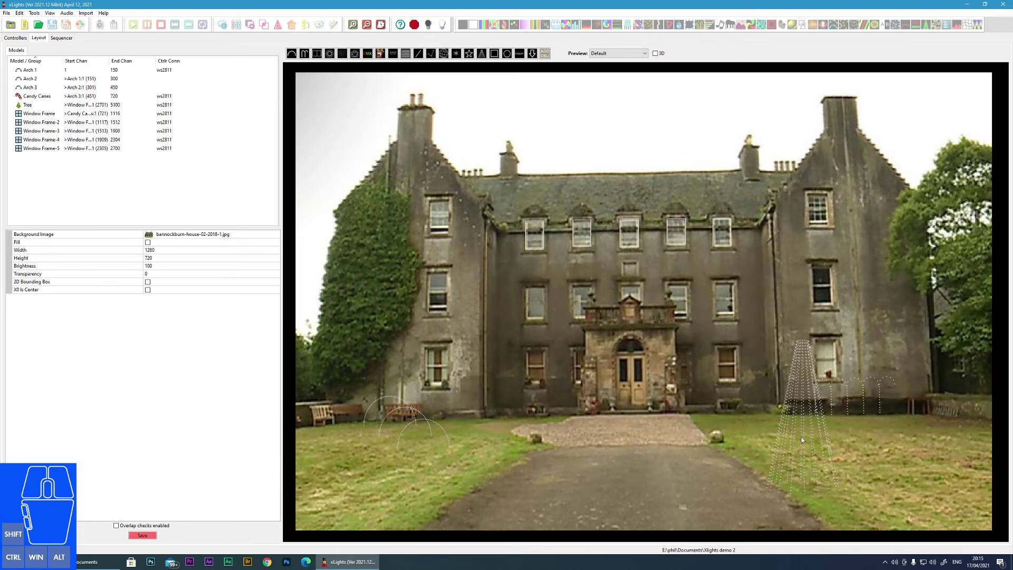
pyautogui.click(811, 434)
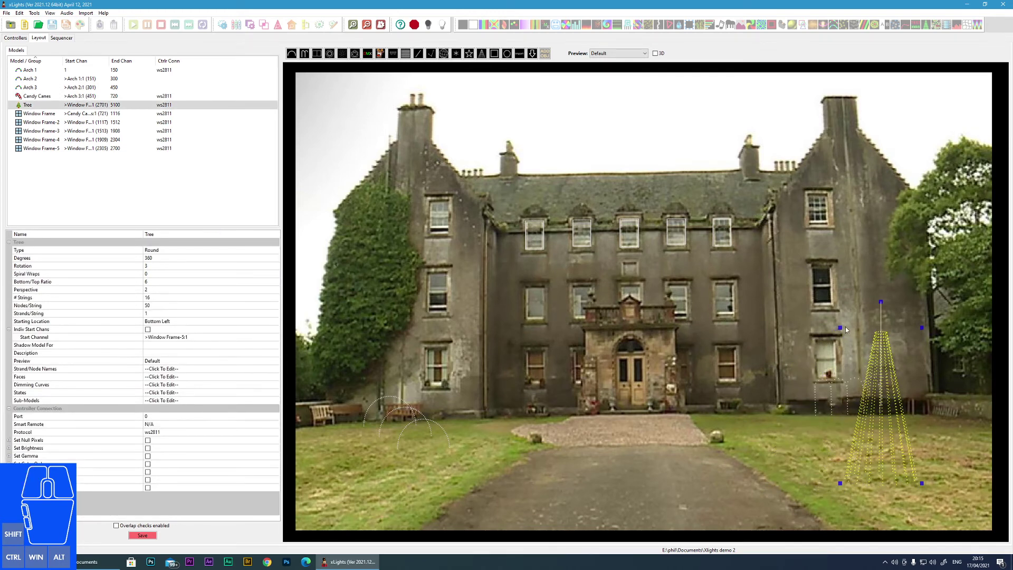
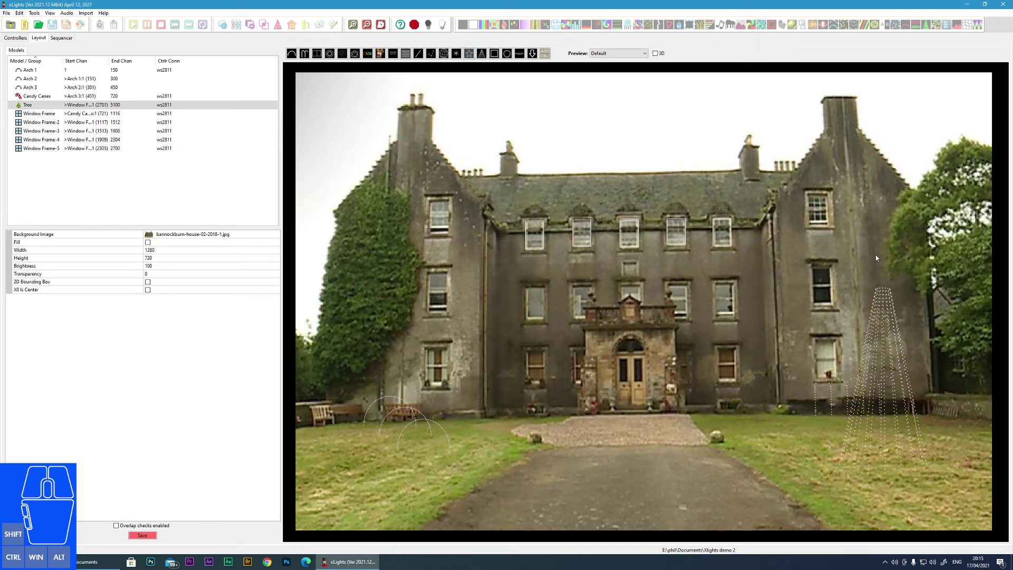
# Step: Draw a 50-node star and fit it onto the top of the light tree
pyautogui.moveTo(871, 240); pyautogui.dragTo(916, 290)
pyautogui.moveTo(900, 272); pyautogui.dragTo(896, 282)
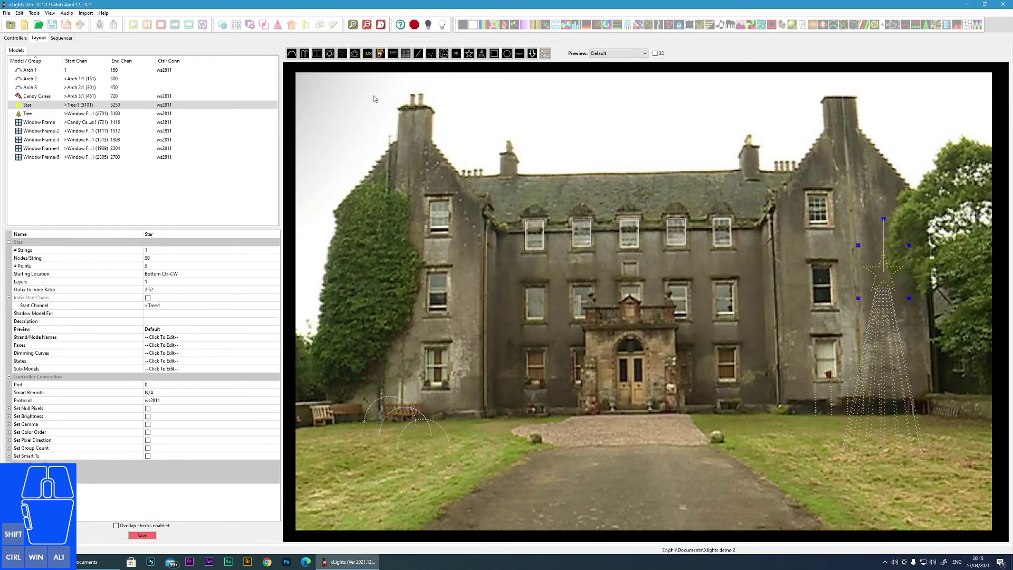
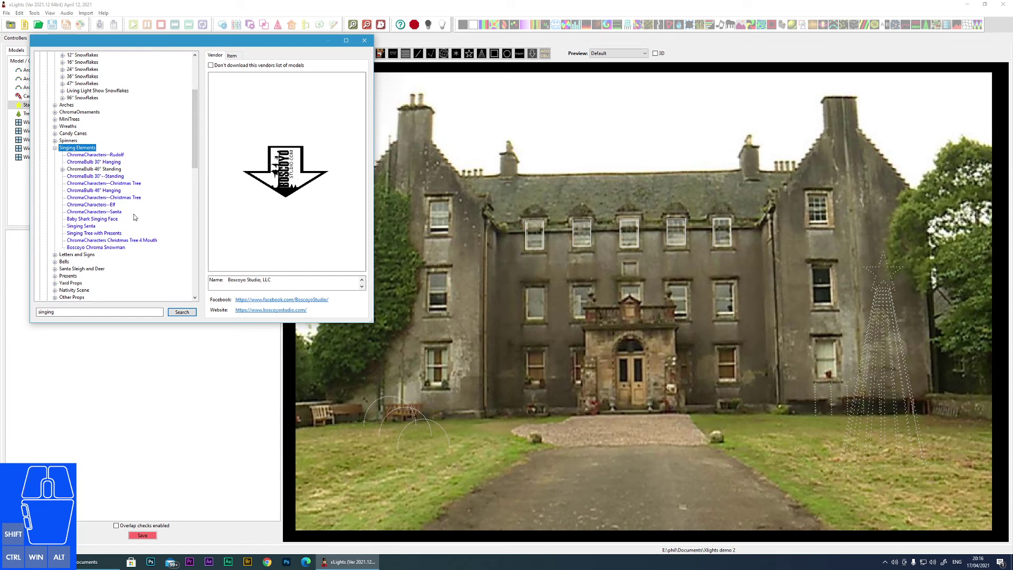
# Step: Choose the ChromaCharacters Christmas Tree 4 Mouth model in the vendor catalogue
pyautogui.click(99, 241)
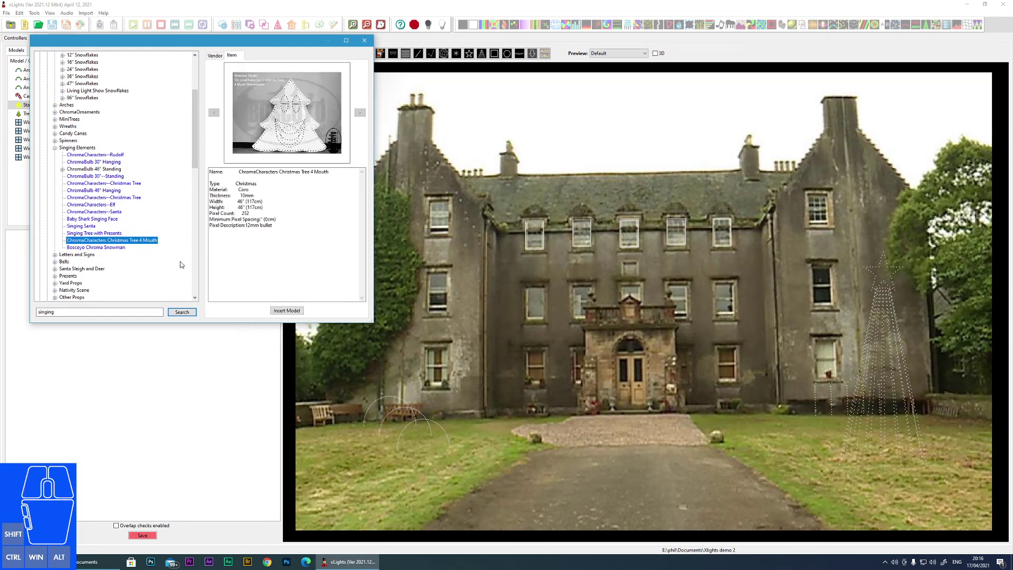